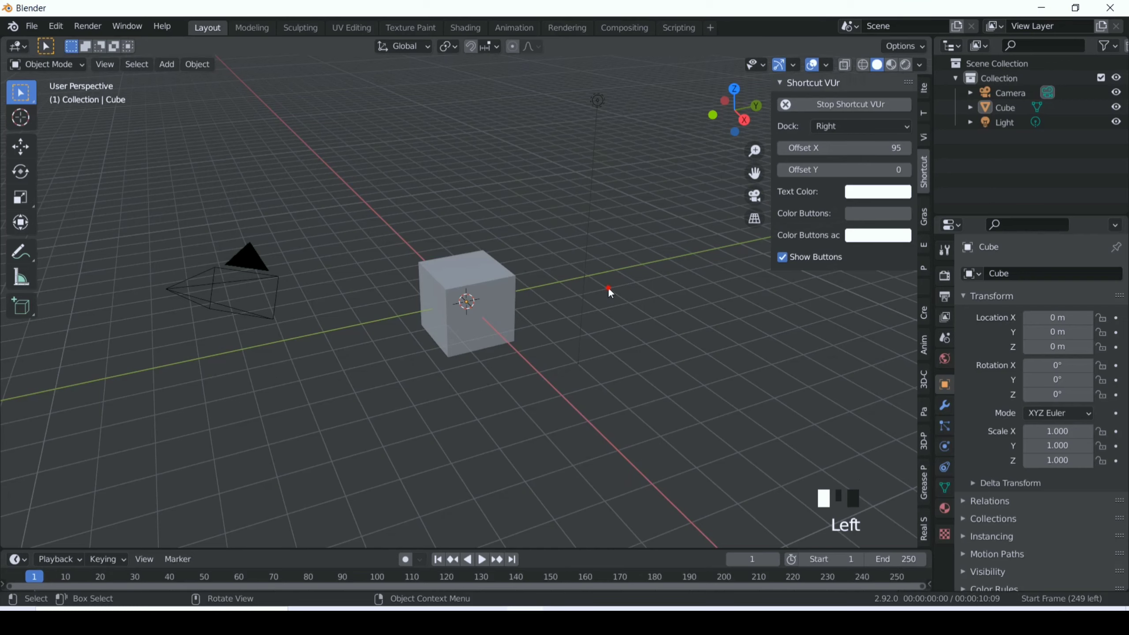
Step: Select every object in the default scene — camera, cube and light — ready for deletion
left_click(667, 306)
key("n")
left_click(579, 302)
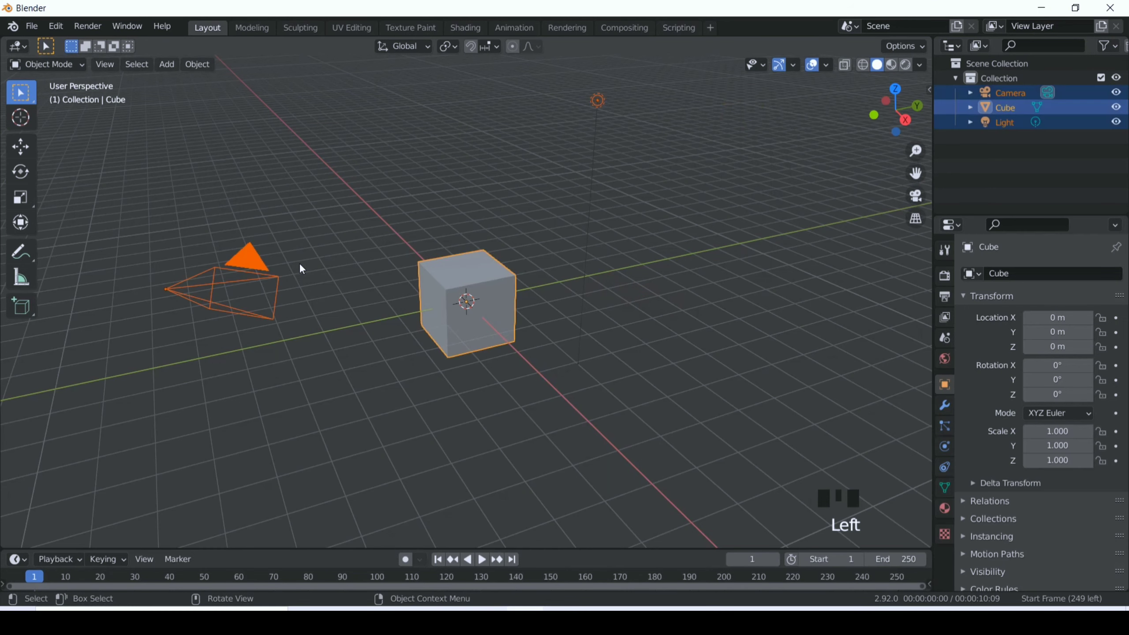
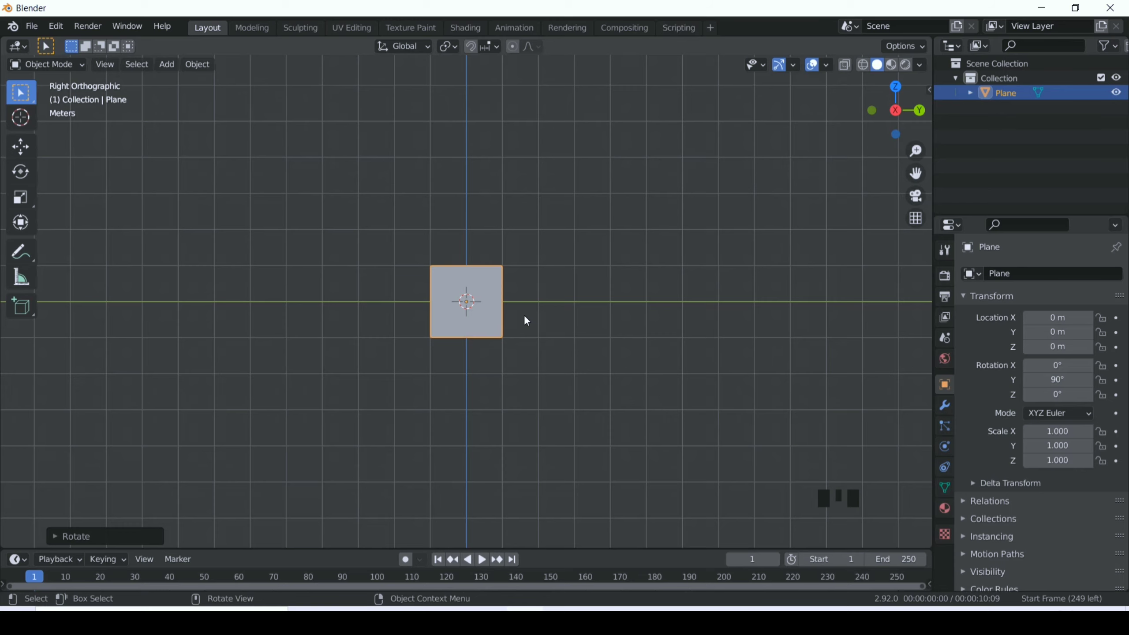
Step: Move the rotated plane upward along Z by about 1.06 m so its base sits at the origin
scroll("up", 3)
scroll("down", 3)
key("g")
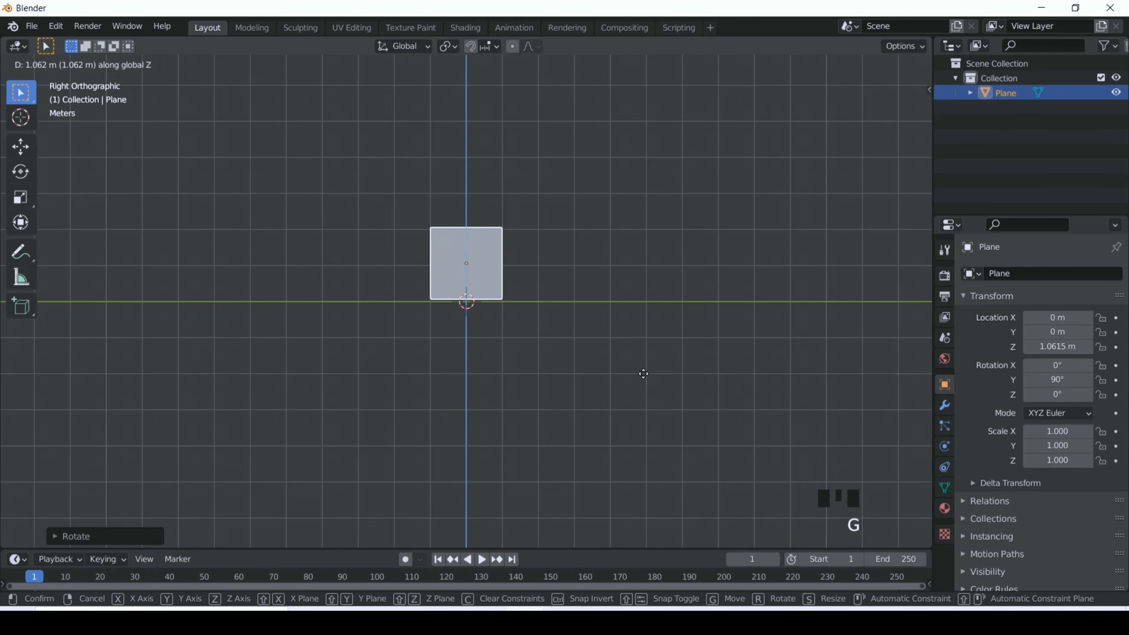
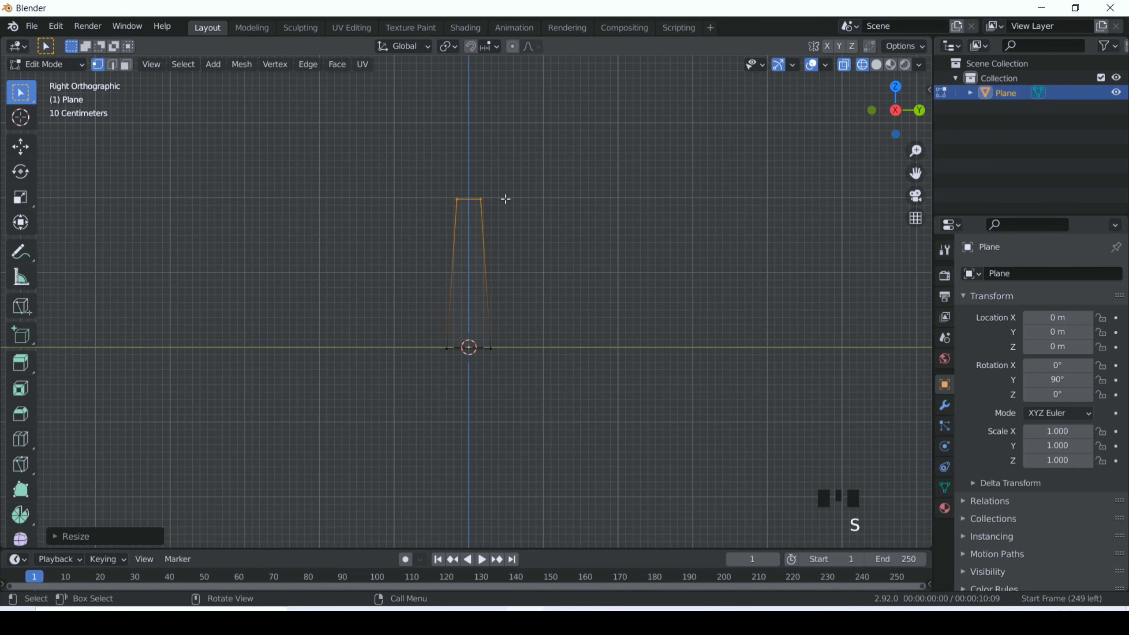
Step: Extrude the strip's top edge twice upward to about 1.2 m and narrow the tip into a blade
key("g")
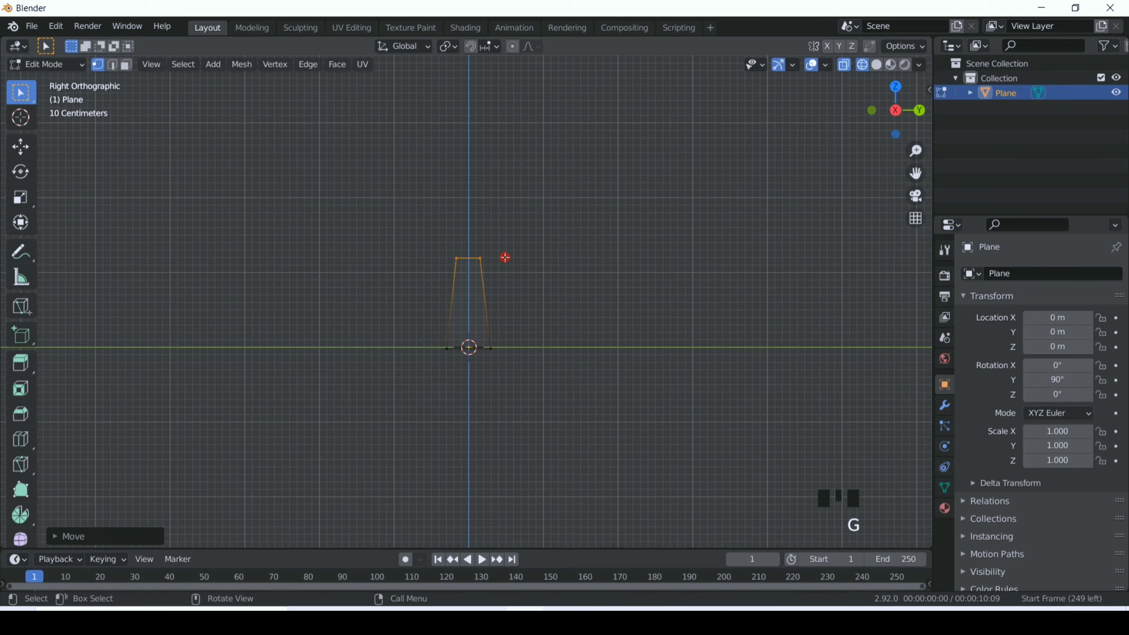
key("e")
key("s")
key("r")
key("e")
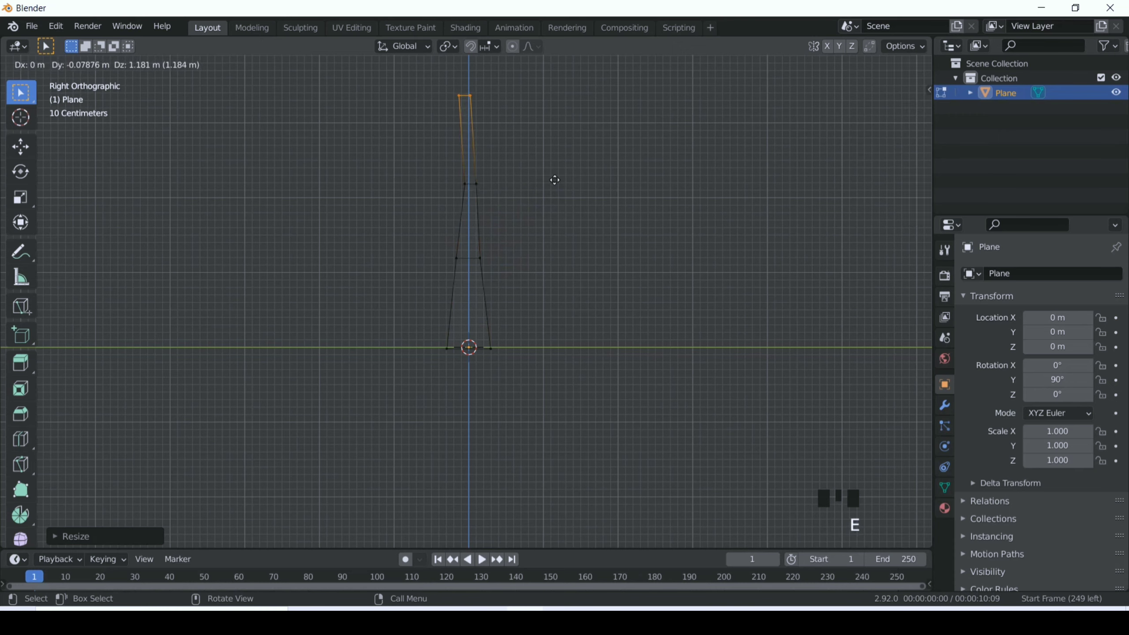
key("s")
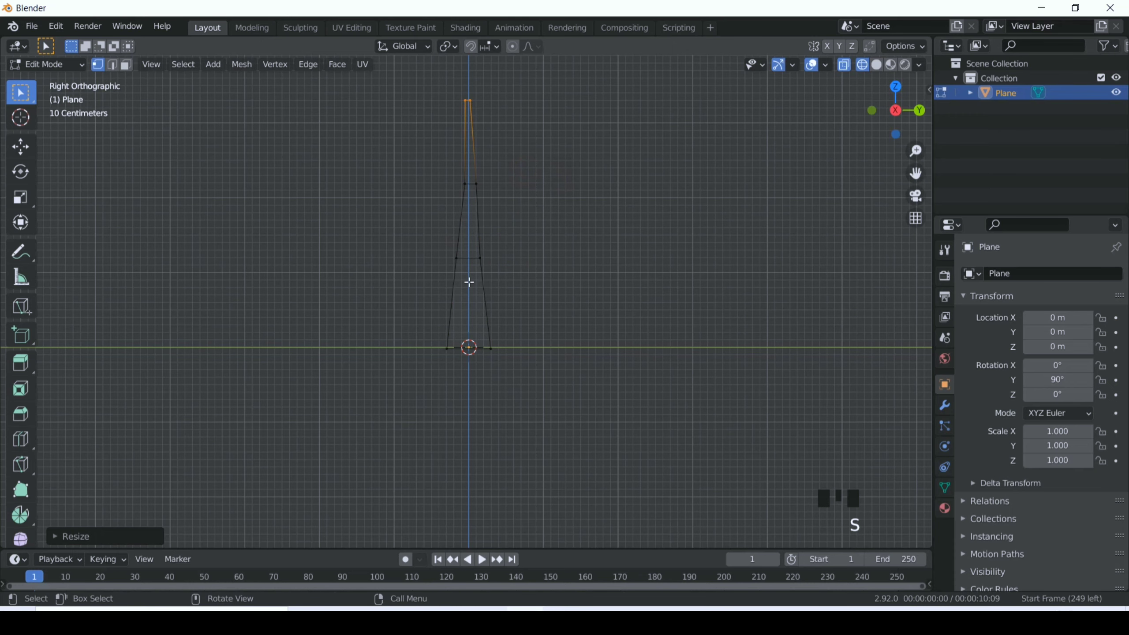
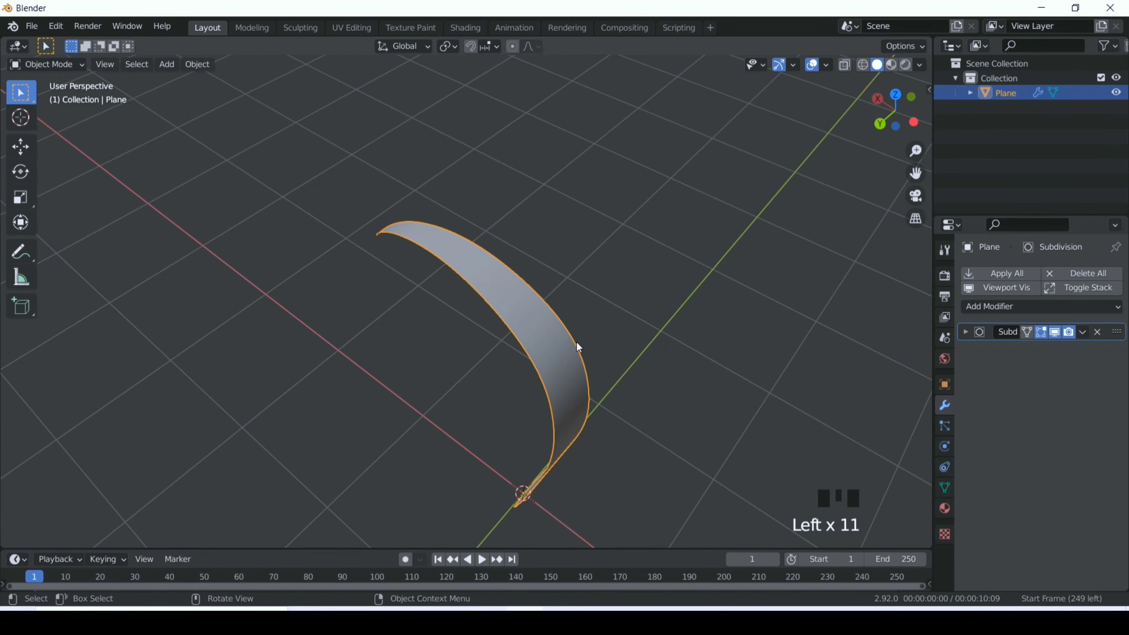
Step: Enter Edit Mode on the curved leaf mesh to prepare it for unwrapping
key("Tab")
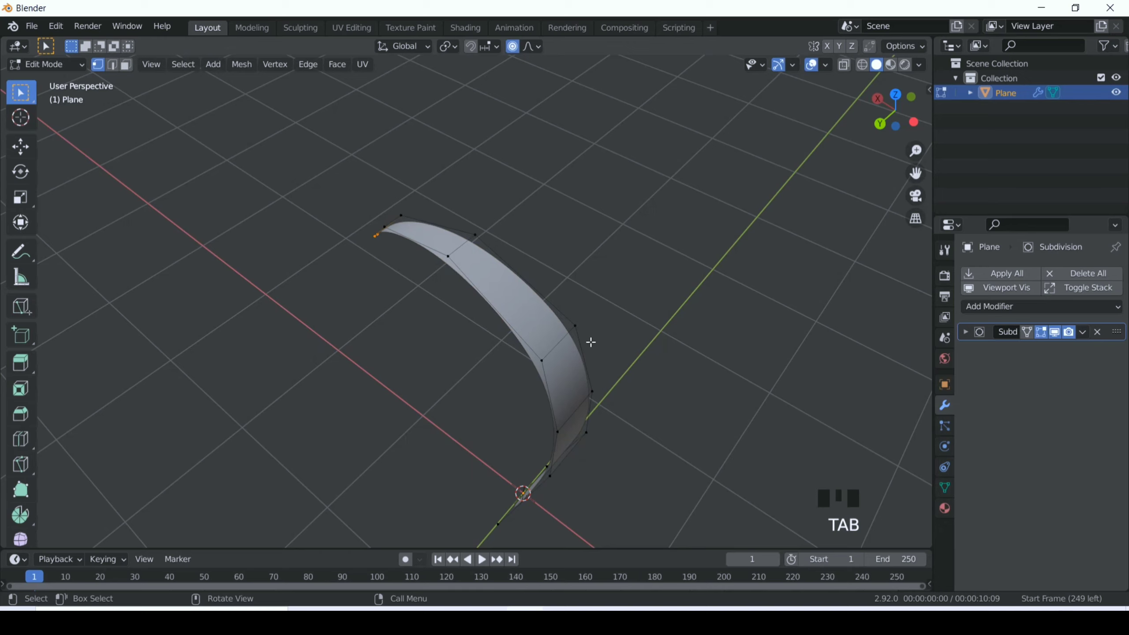
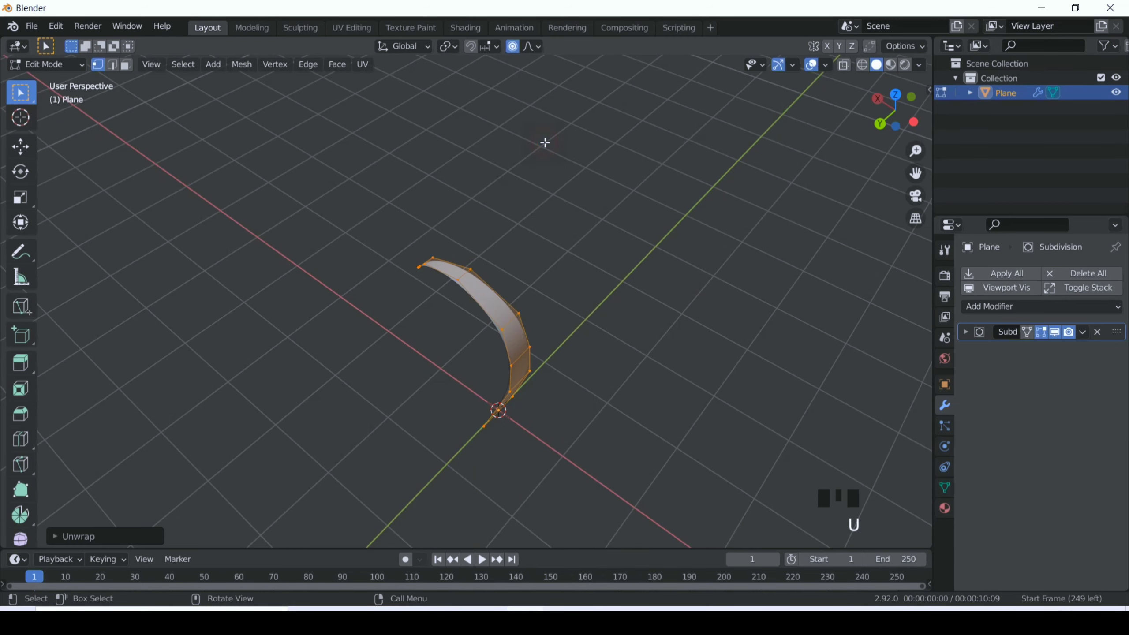
Step: In the UV Editing workspace, load the leaf image and rotate and move the UV layout upright onto it
left_click(358, 34)
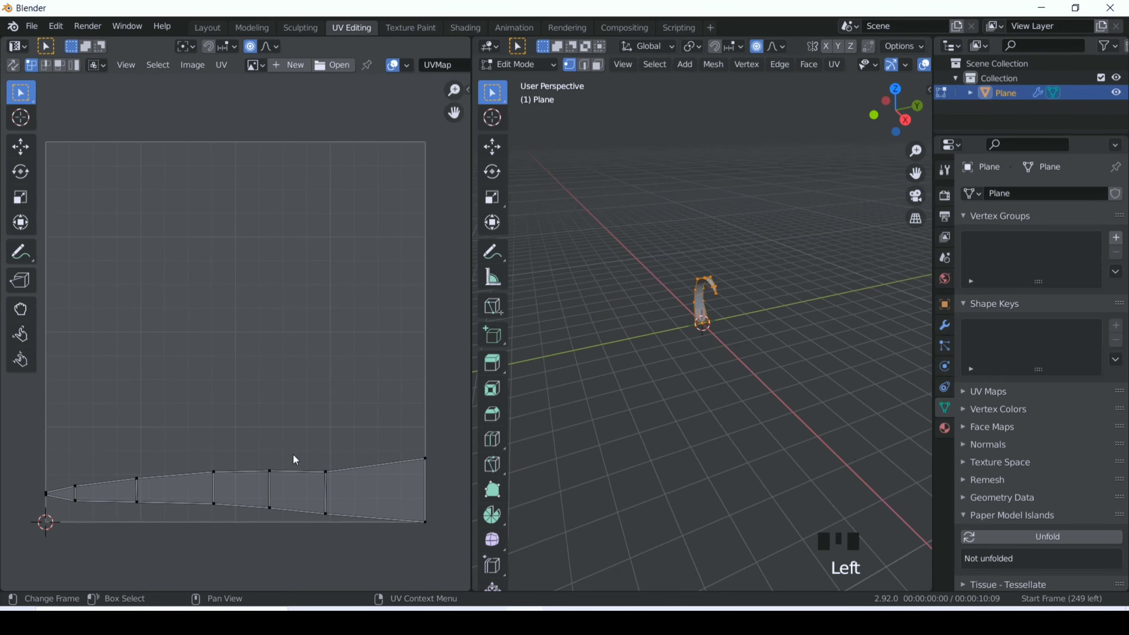
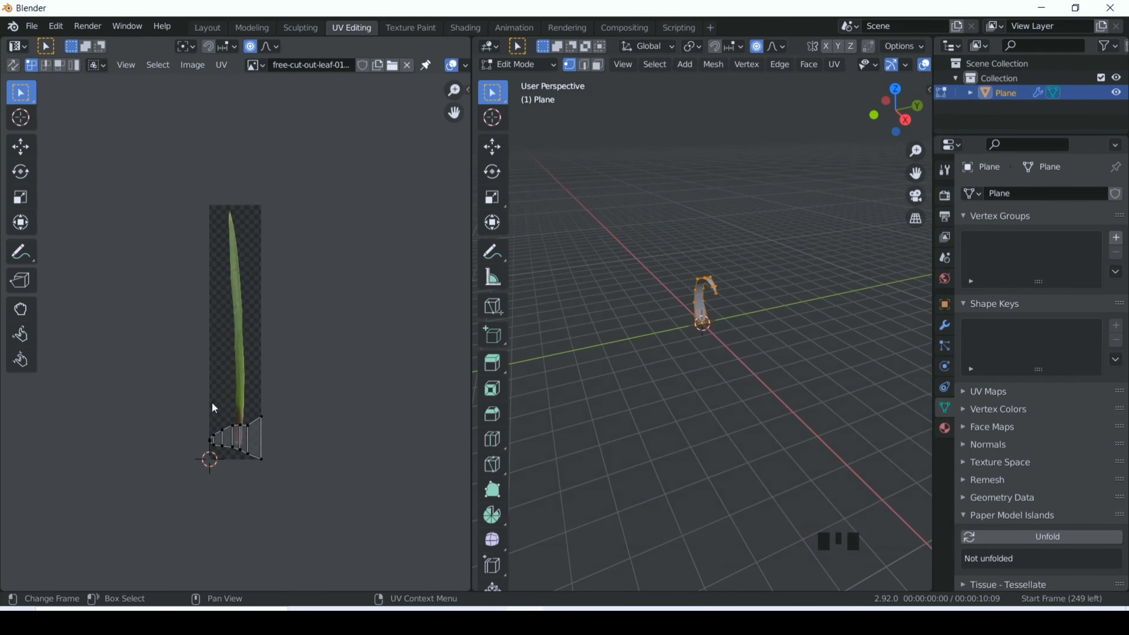
double_click(380, 584)
left_click(333, 492)
key("r")
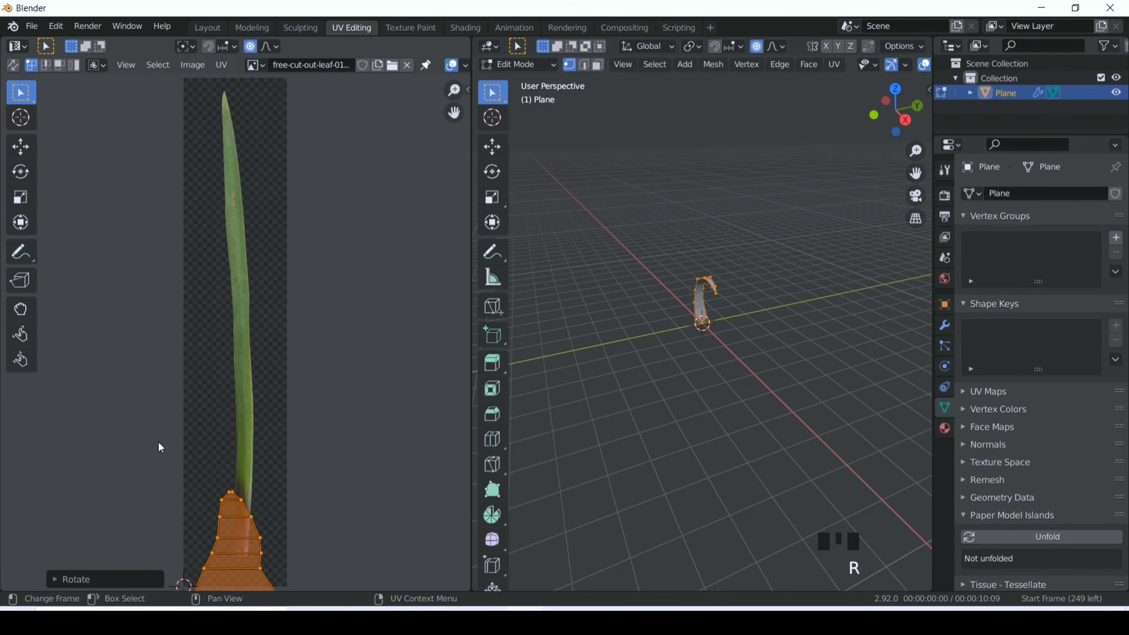
left_click(172, 442)
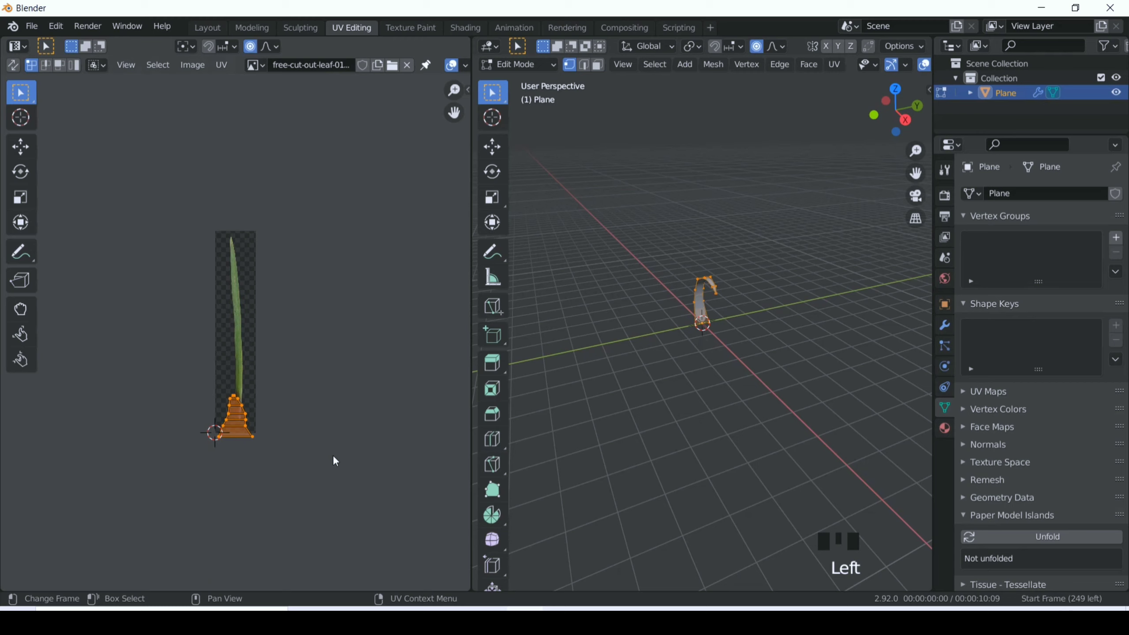
key("g")
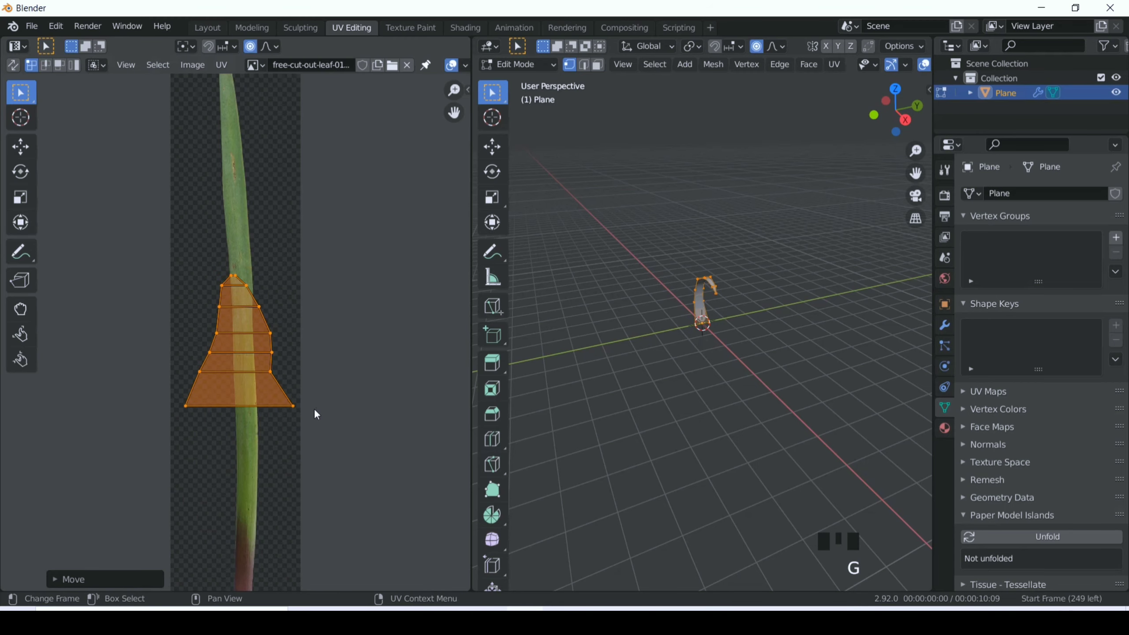
Step: Pull the UV base down with proportional falloff and stretch the layout along the blade onto the stem
left_click(320, 445)
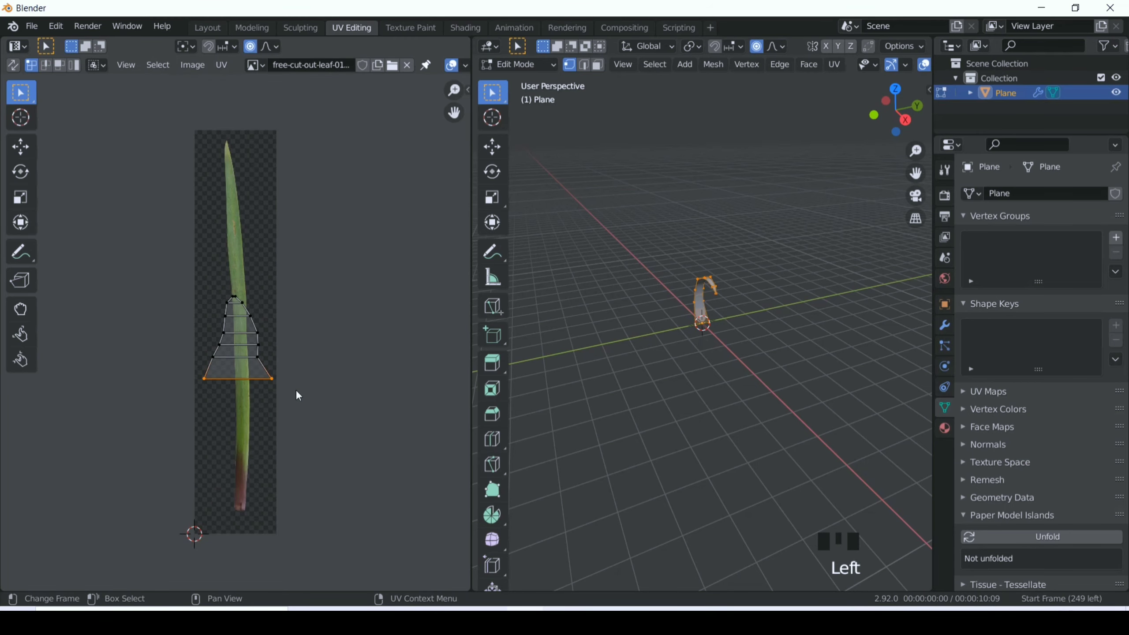
key("g")
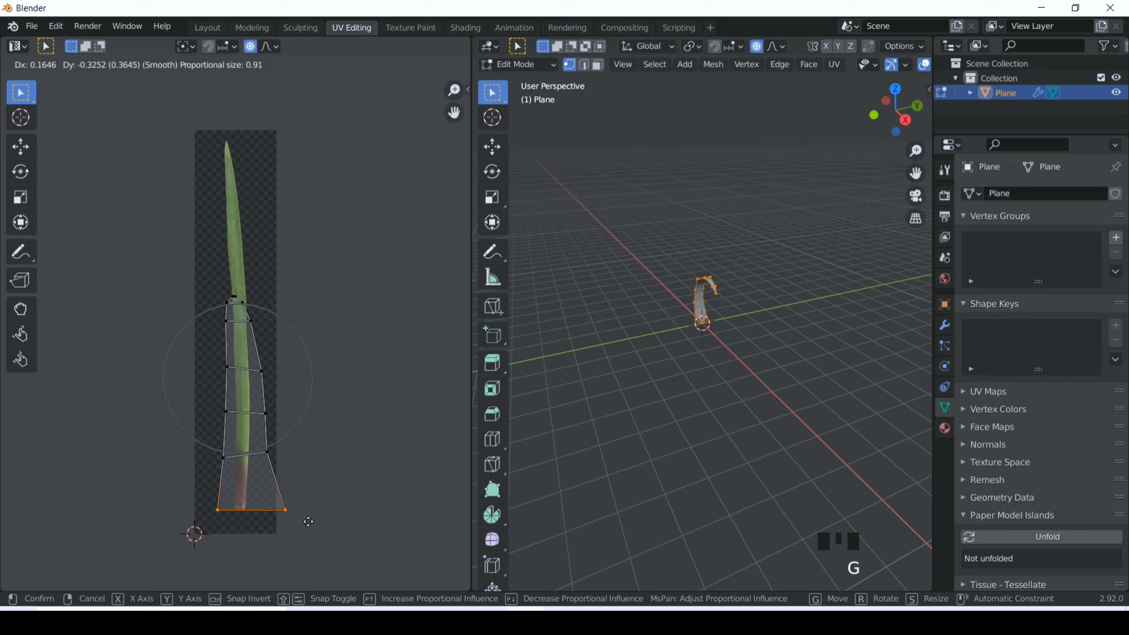
key("s")
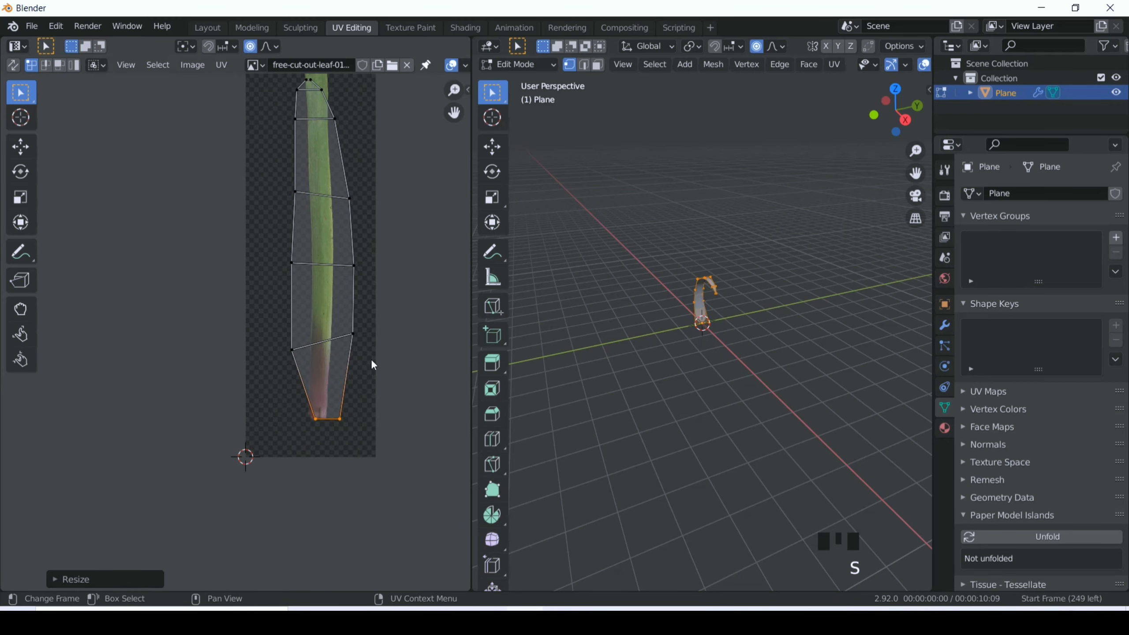
key("g")
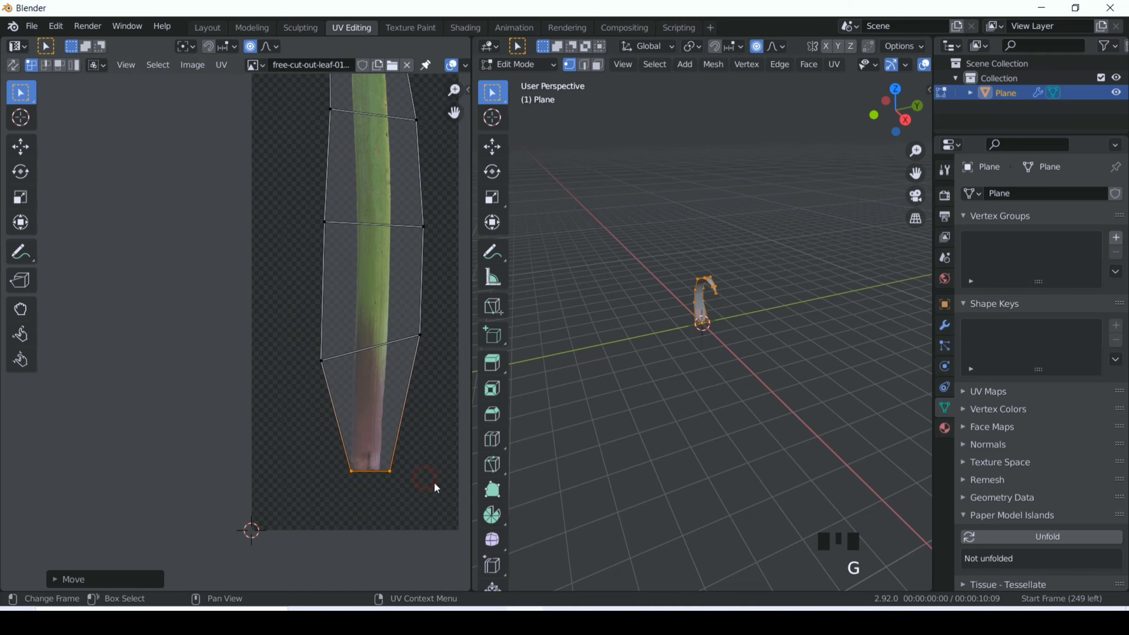
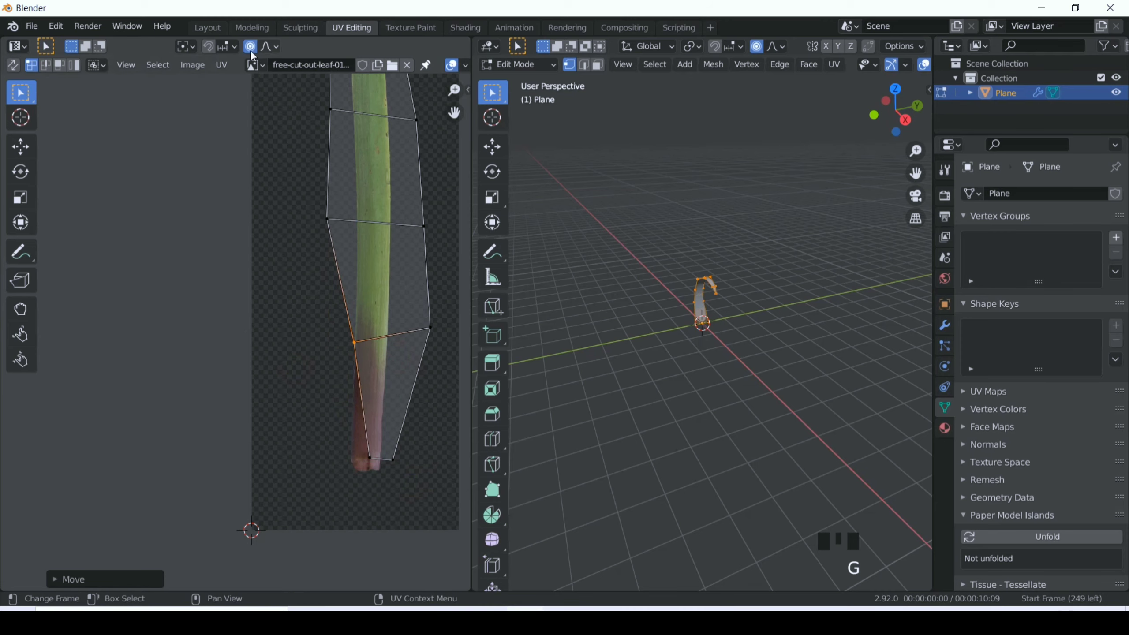
Step: Move the base and middle UV vertices onto the leaf outline, narrowing the middle row to the blade width
left_click(254, 54)
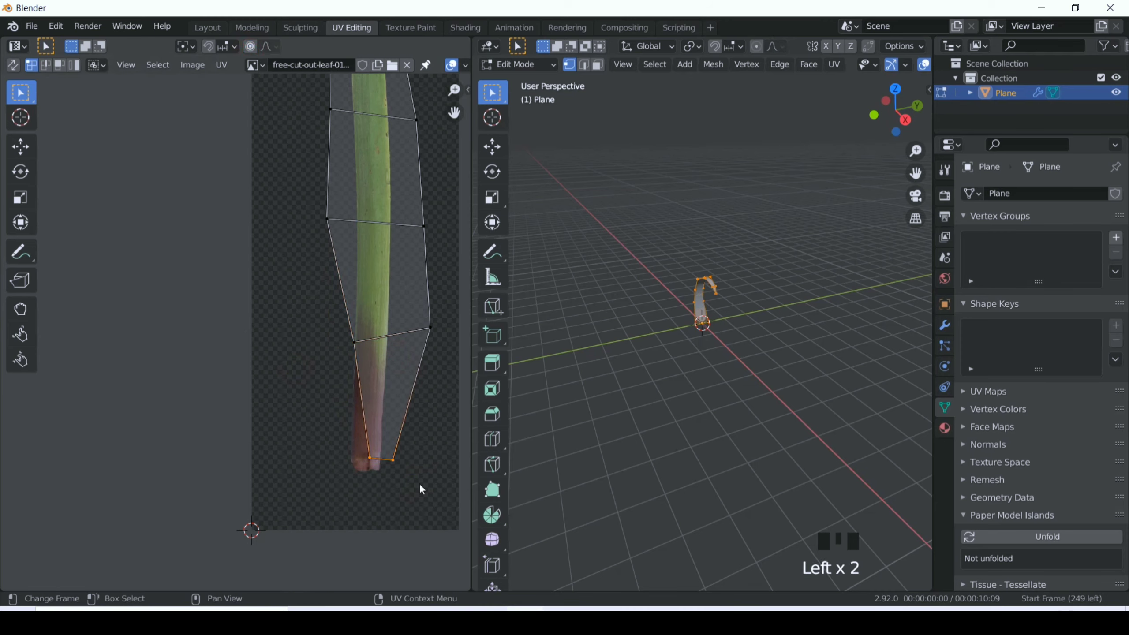
key("g")
left_click(459, 357)
key("g")
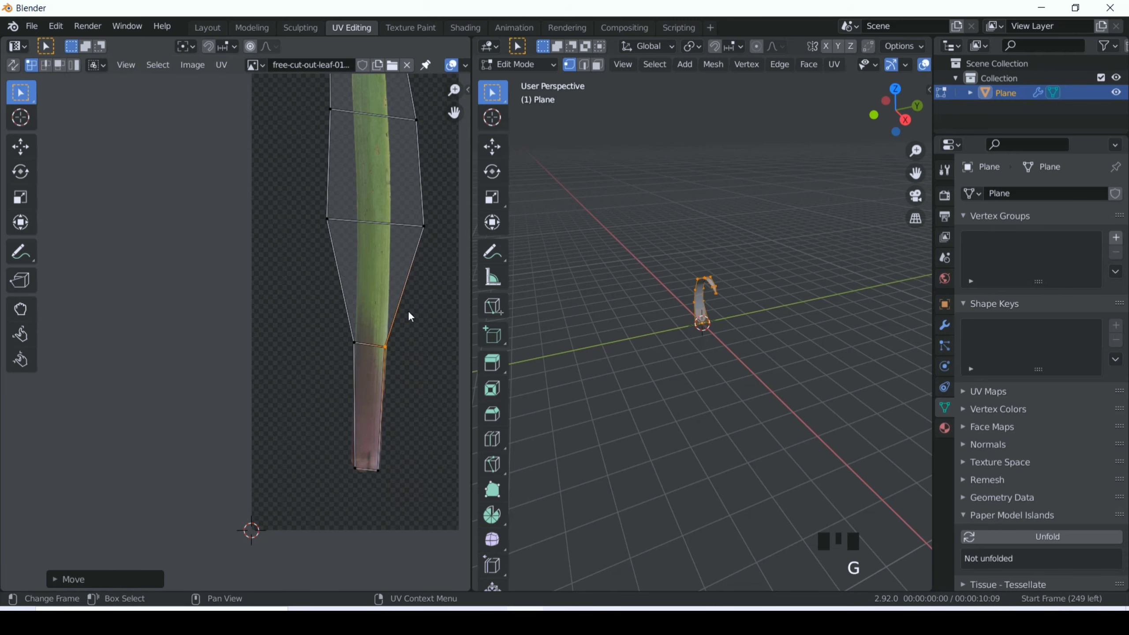
left_click(443, 252)
key("g")
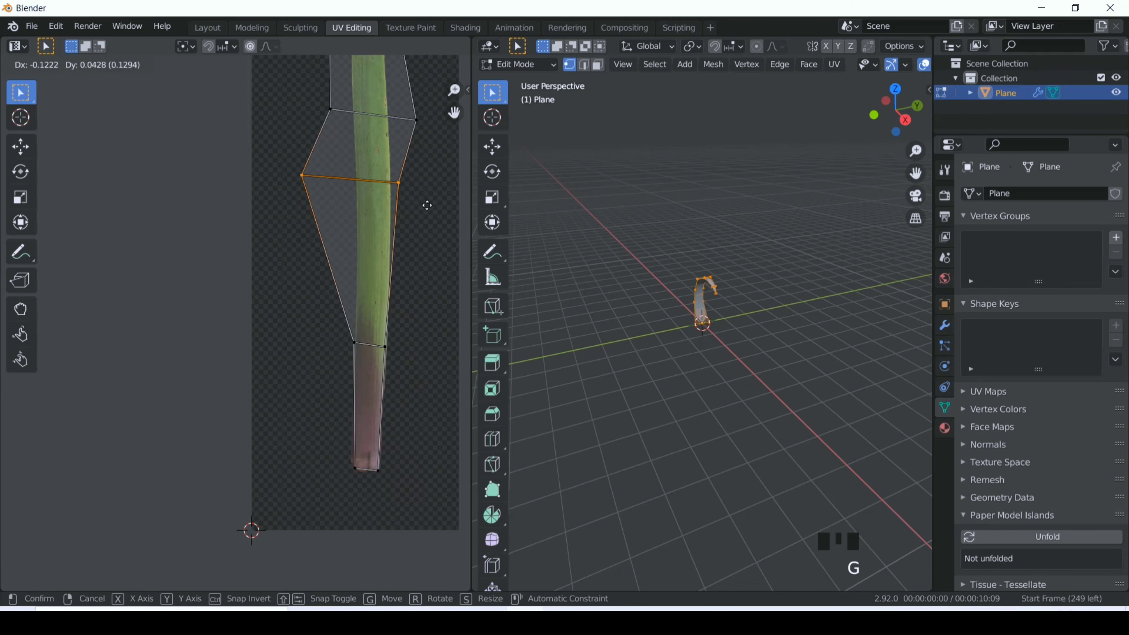
key("s")
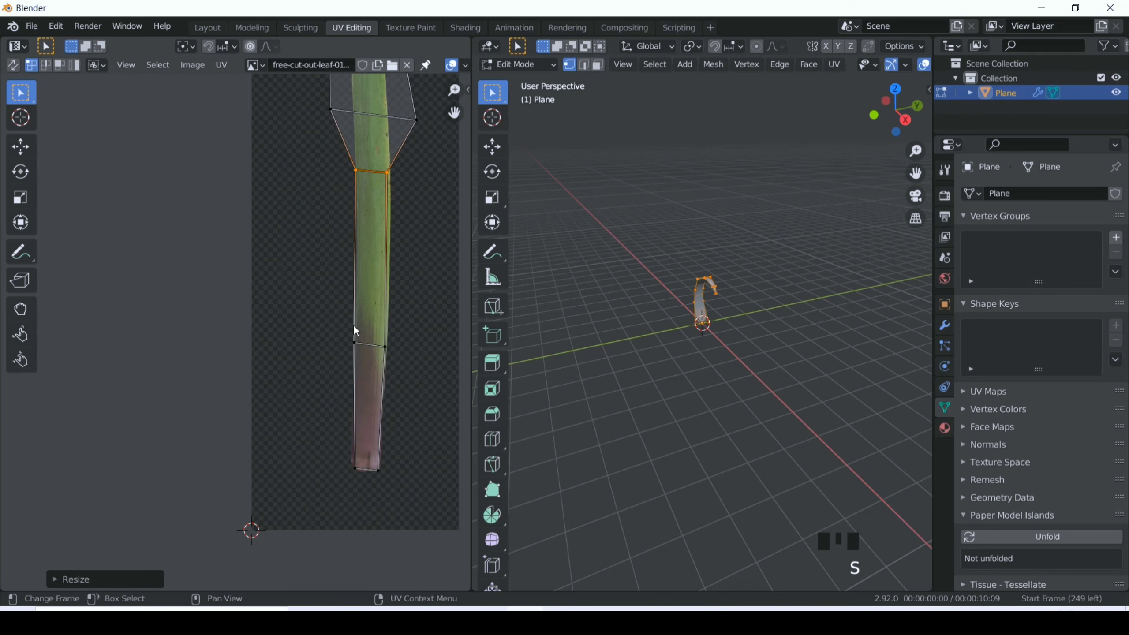
left_click(377, 357)
key("g")
left_click(399, 182)
key("g")
Step: Move and shrink the upper and tip UV vertices so they converge on the leaf's pointed end
left_click(409, 372)
key("g")
key("s")
key("g")
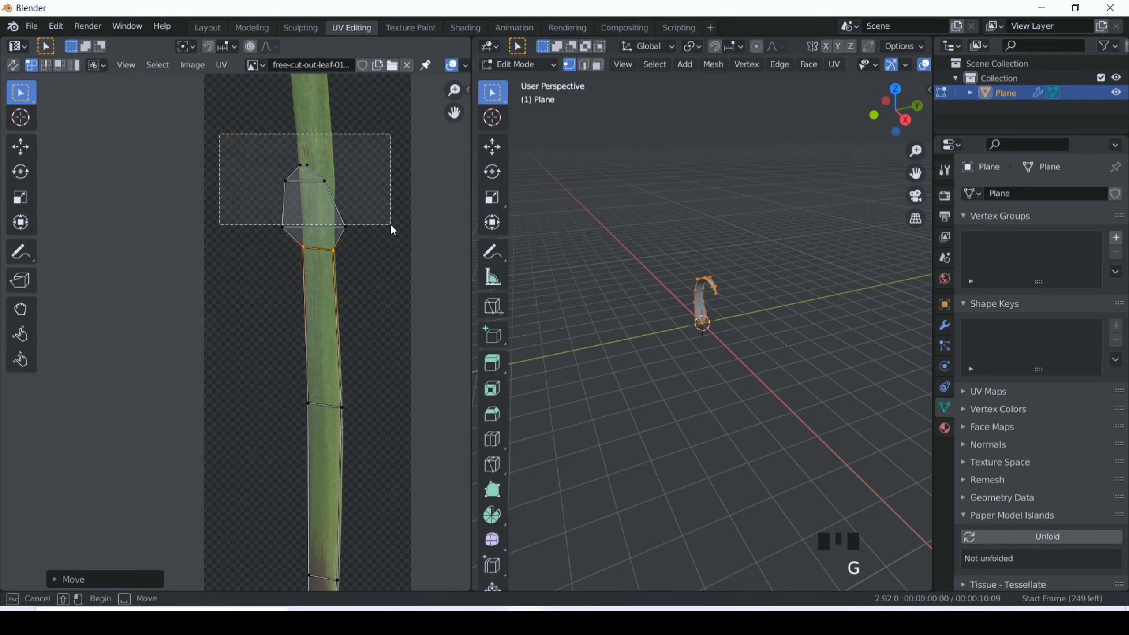
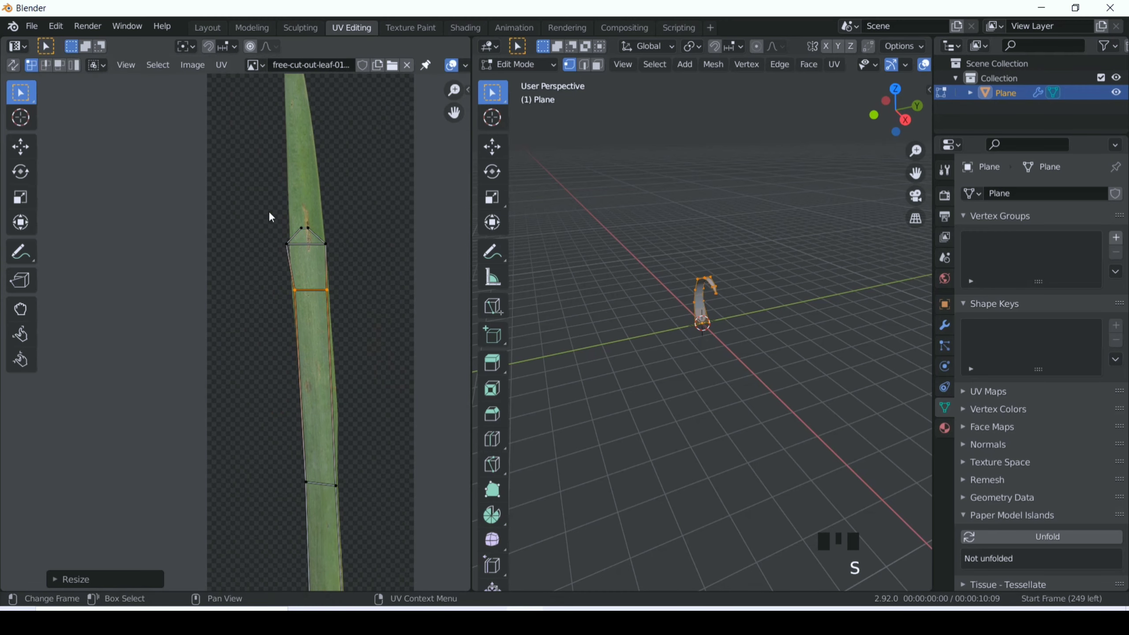
left_click(345, 269)
key("g")
key("s")
left_click(404, 371)
key("g")
key("s")
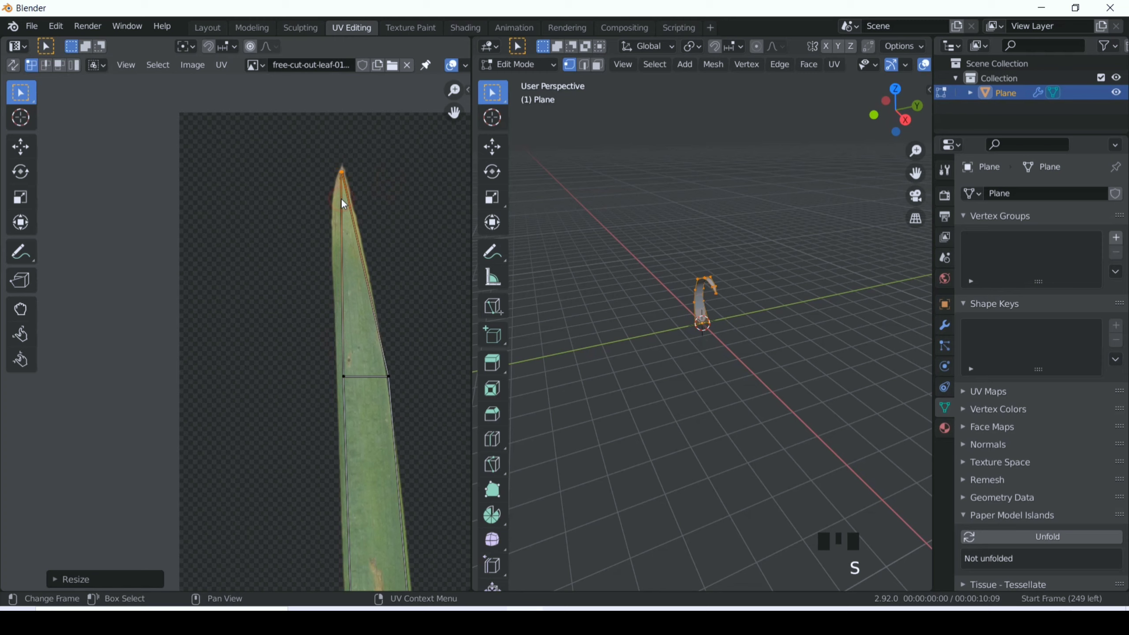
Step: Align the remaining side and lower UV vertices with the leaf edge down to the base
left_click(433, 414)
key("g")
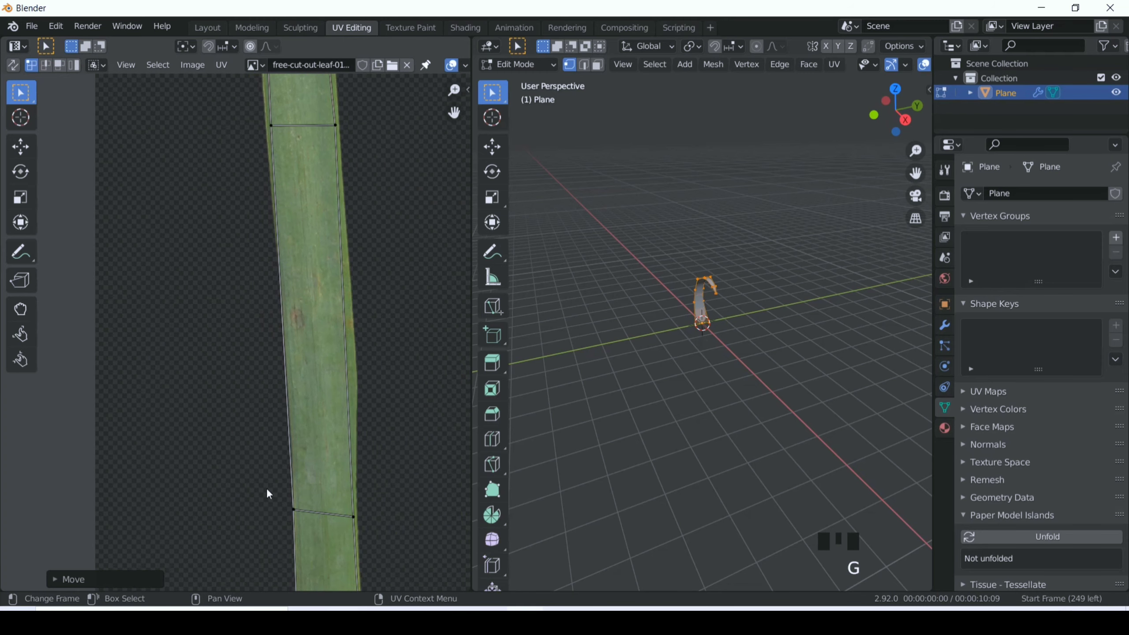
left_click(316, 547)
key("g")
left_click(325, 287)
key("g")
left_click(302, 358)
key("g")
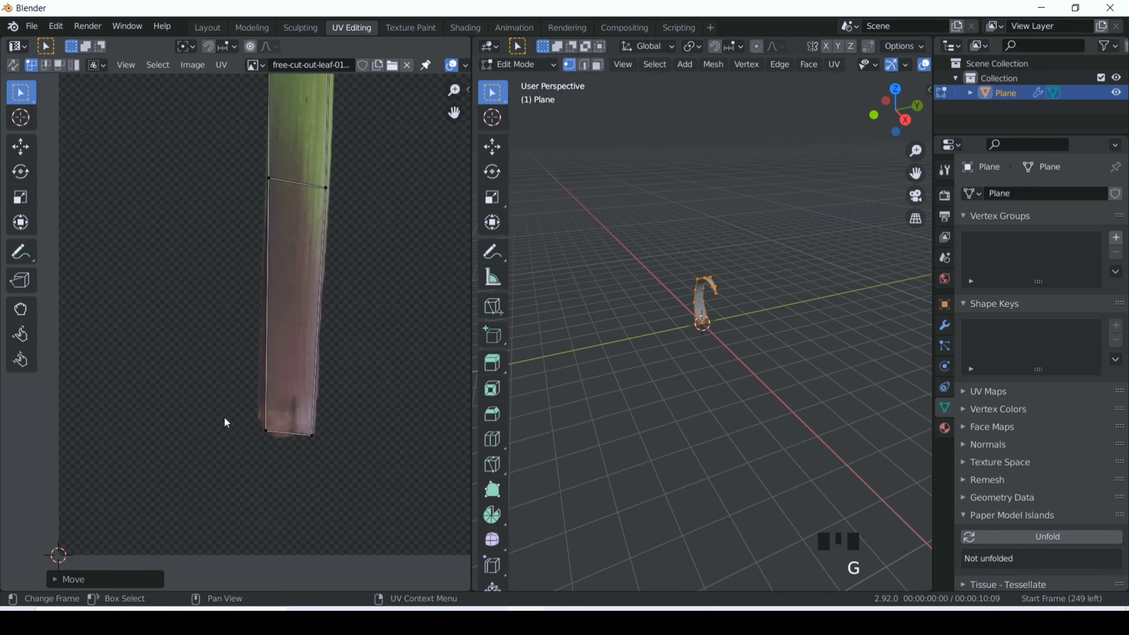
Step: Resize the bottom UV edge along one axis to the leaf base width and finish the UV edit
left_click(360, 478)
key("s")
key("g")
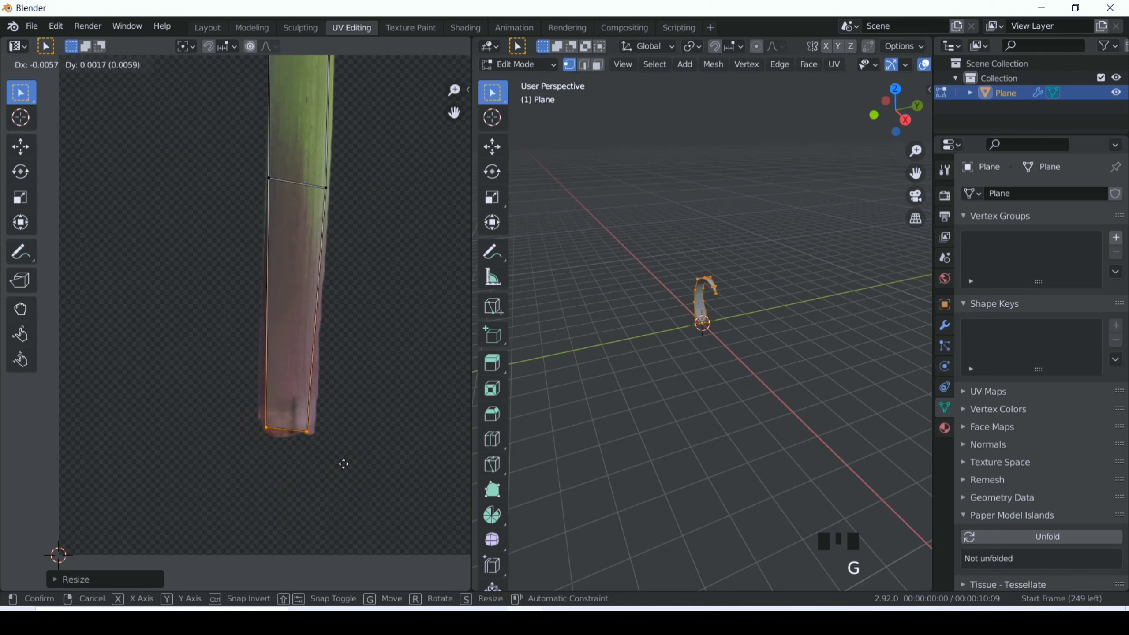
key("s")
left_click(436, 428)
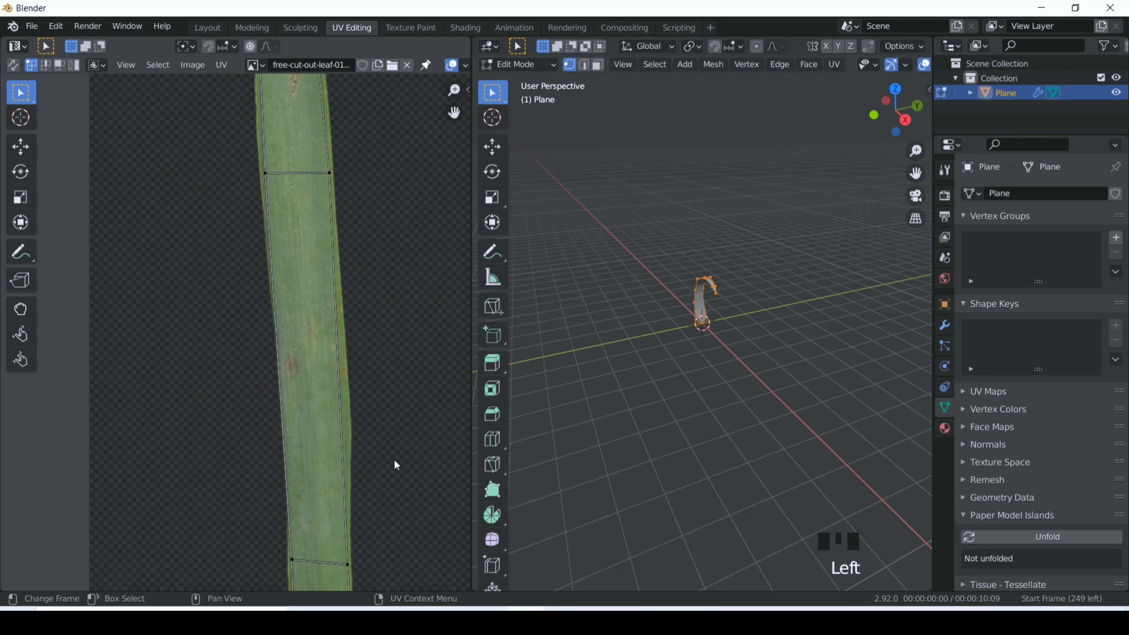
key("ctrl+r")
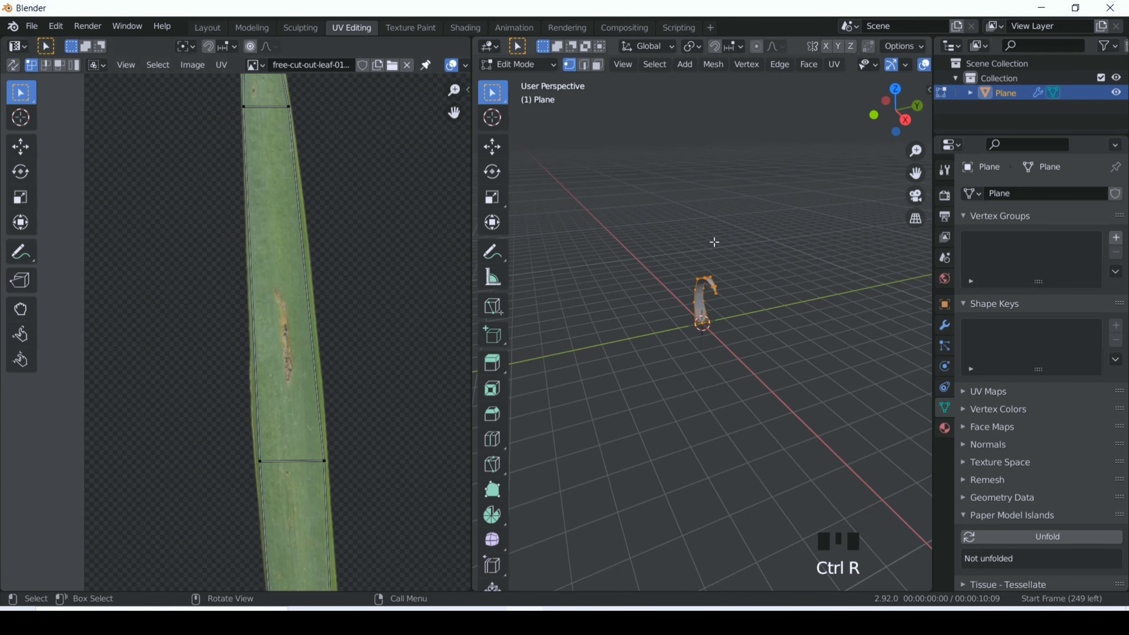
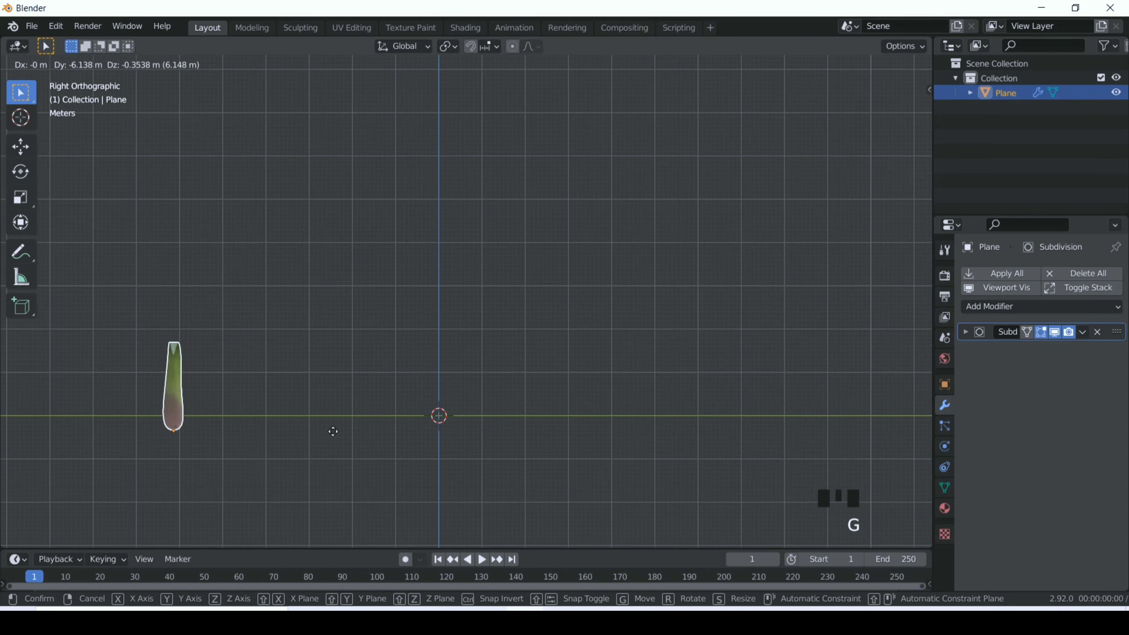
Step: Confirm the textured leaf plane's new position about 6 m sideways along Y
left_click(446, 388)
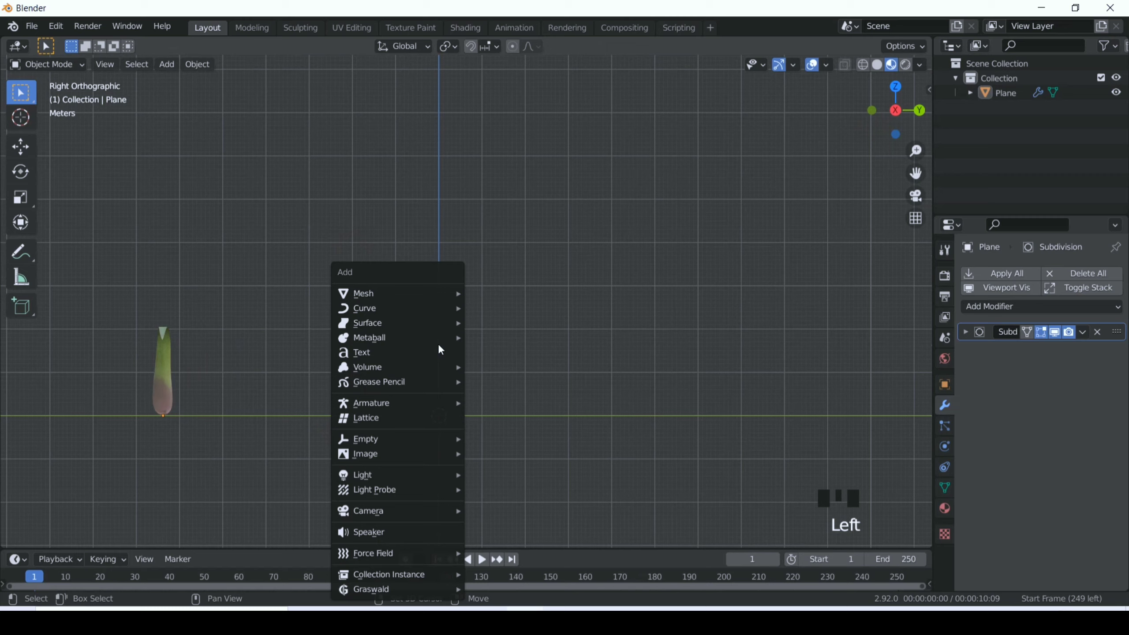
Step: Add a second plane, Plane.001, at the world origin as the grass ground
key("shift+a")
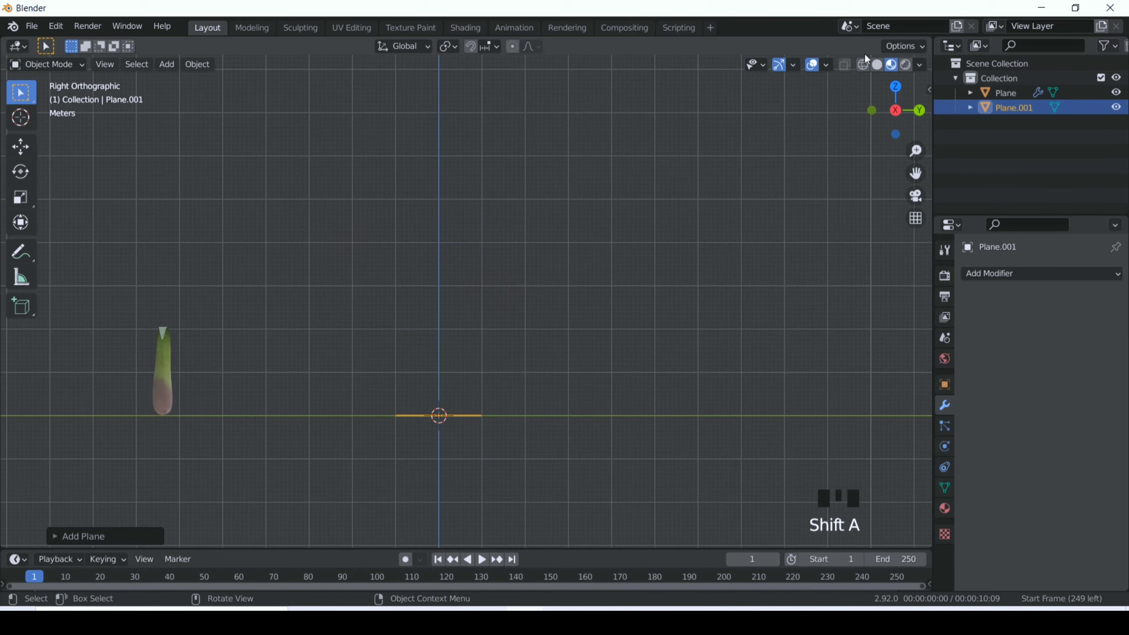
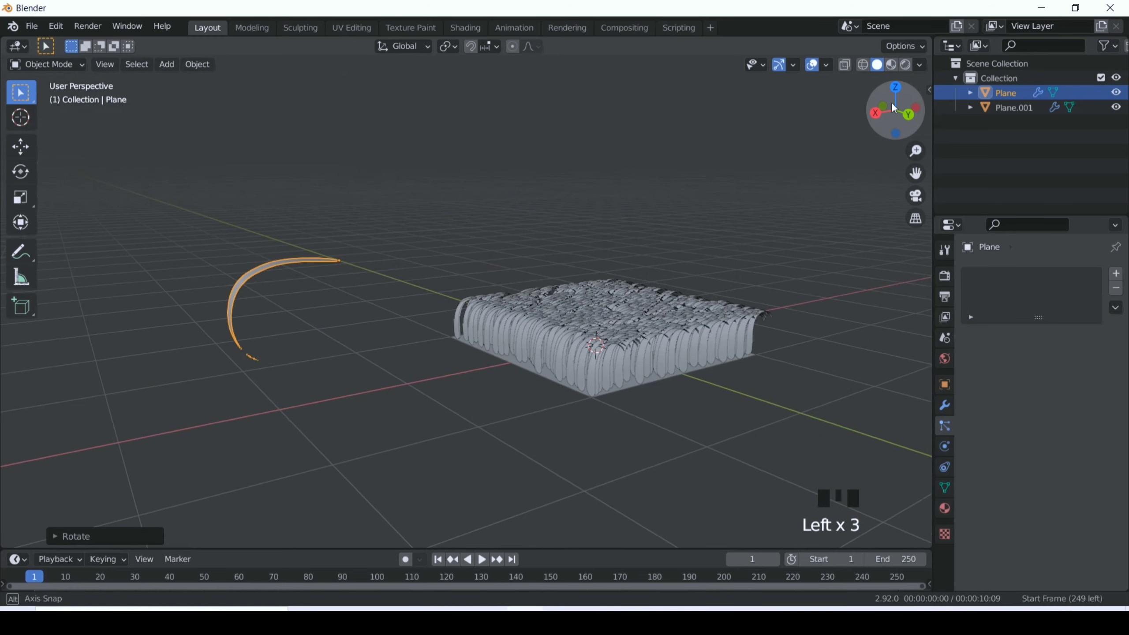
Step: Select Plane.001 and raise its hair particle length from 4 m to 6.99 m
left_click(723, 343)
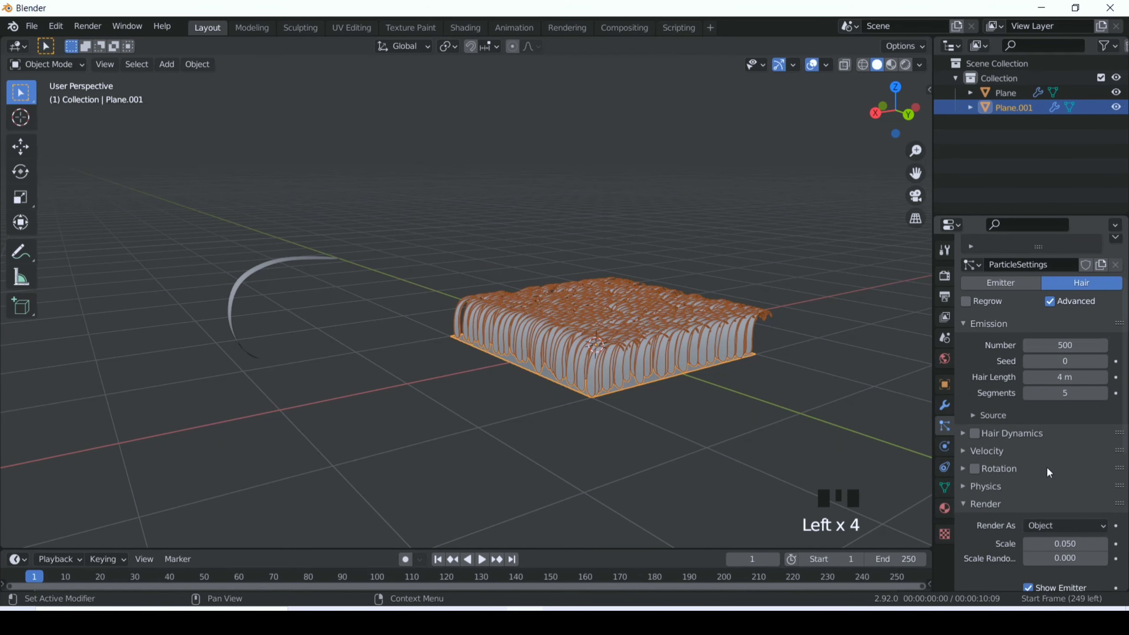
left_click(980, 476)
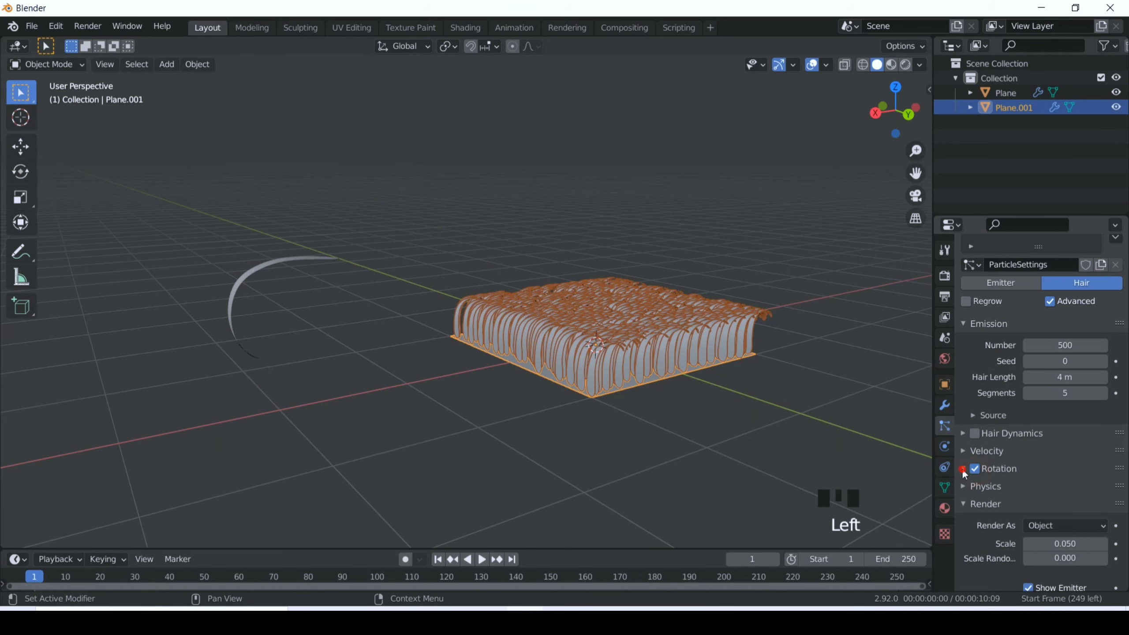